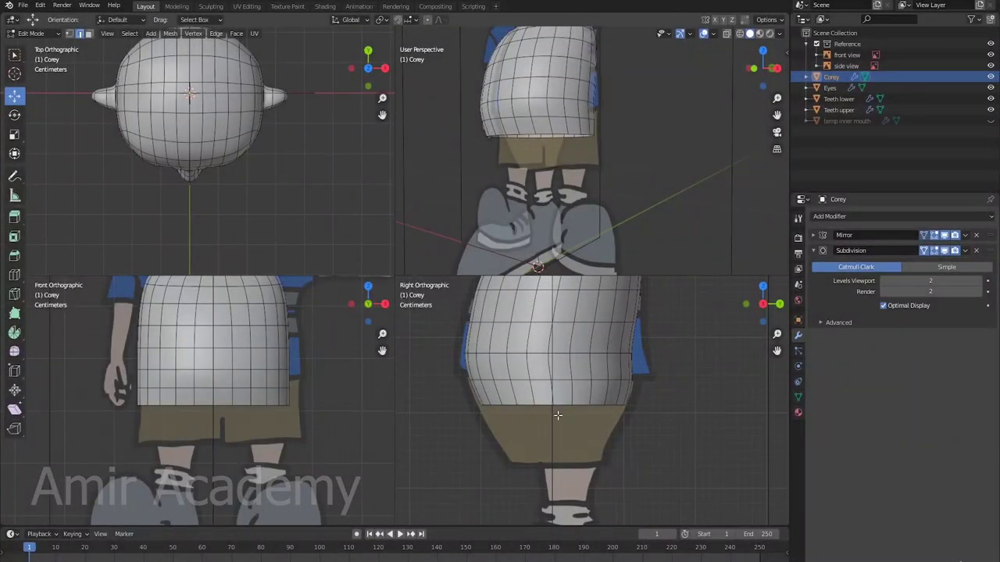
Select the bottom face ring of Corey's body in face mode and delete those faces
scroll(up, 3)
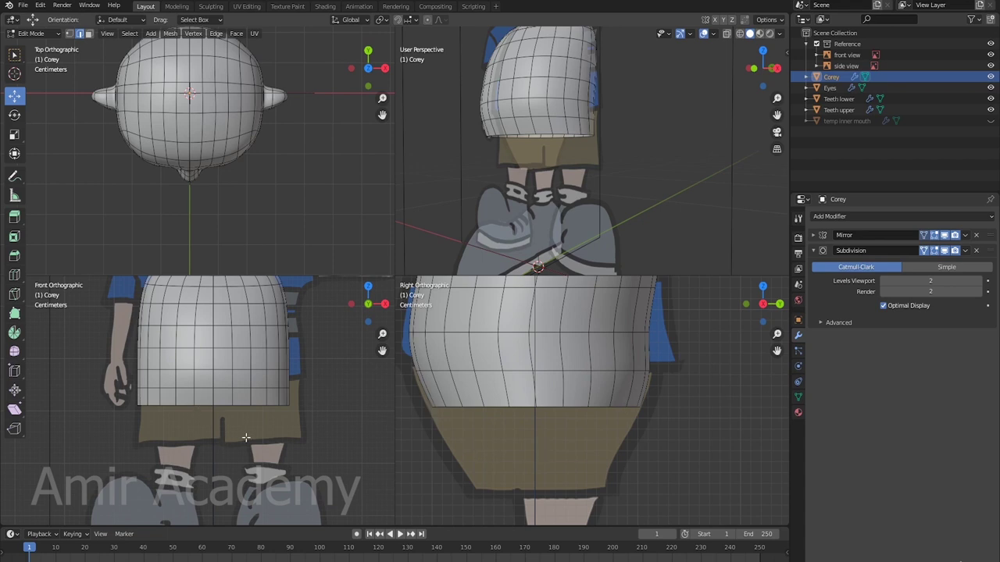
key(3)
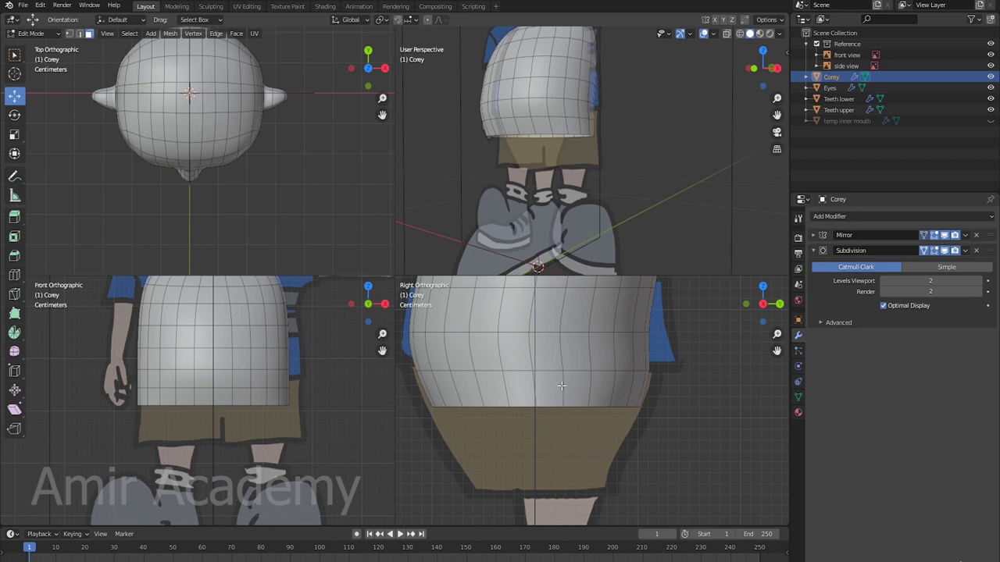
click(641, 415)
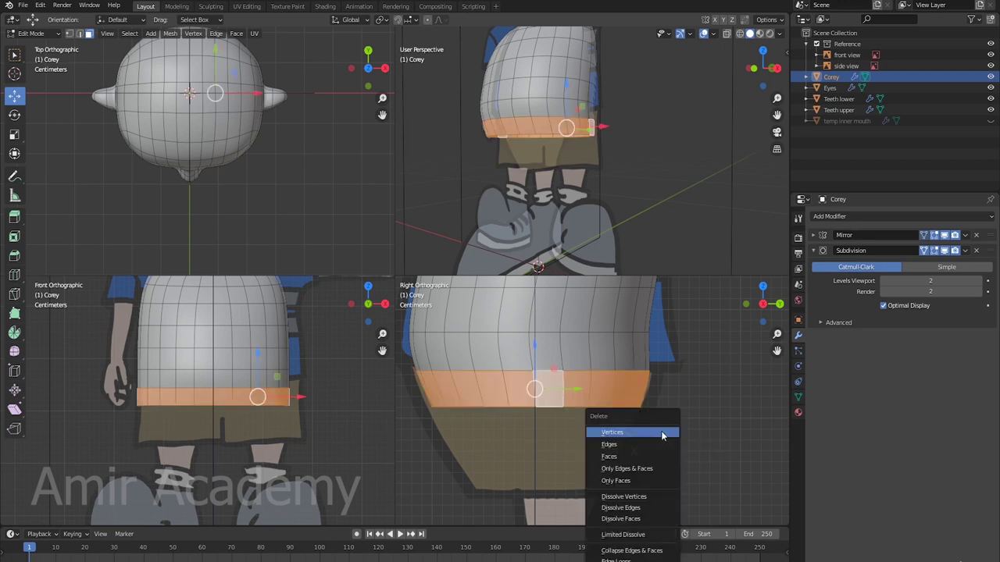
key(x)
key(2)
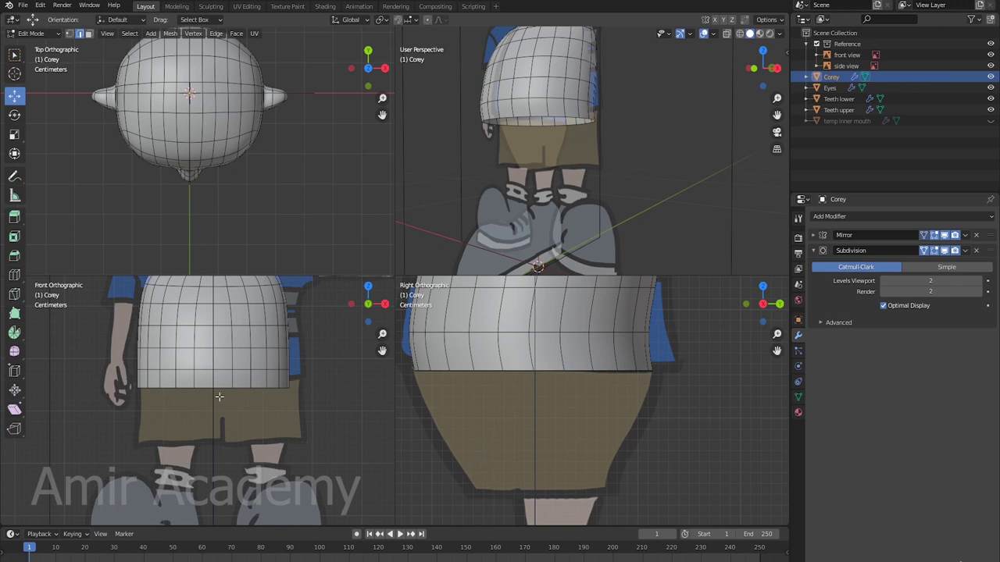
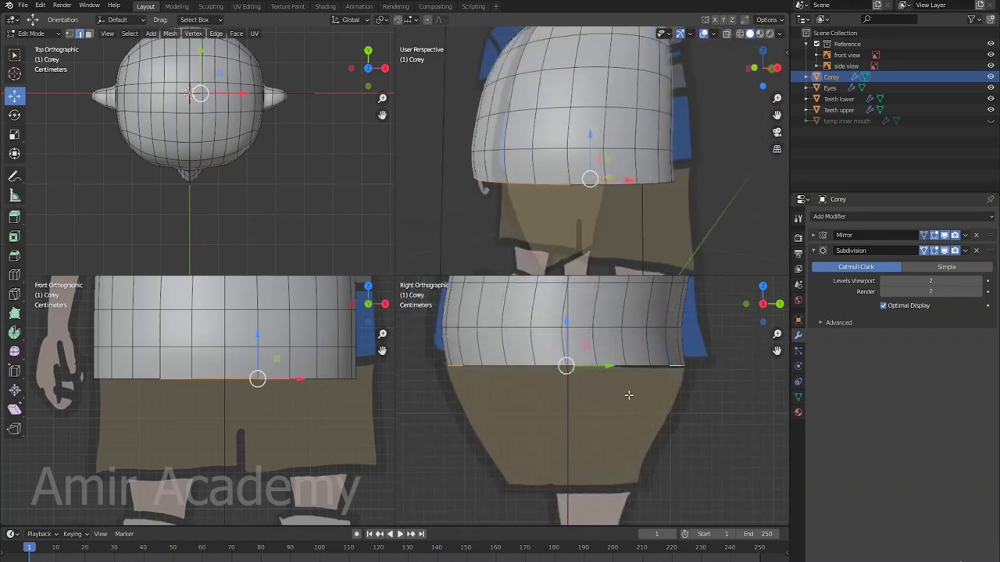
Extrude the open bottom edge downward and squeeze it front-to-back and to crotch width
key(e)
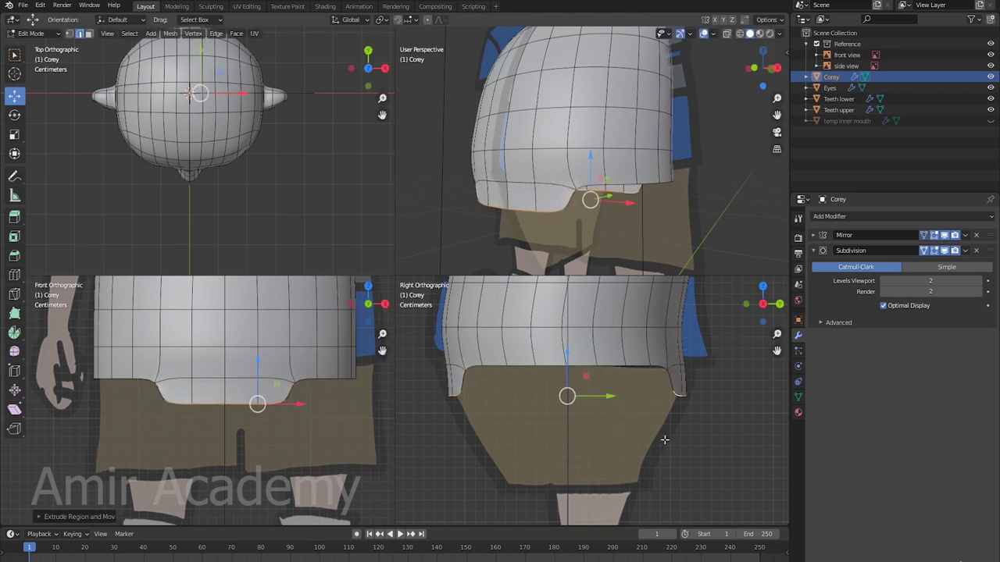
key(s)
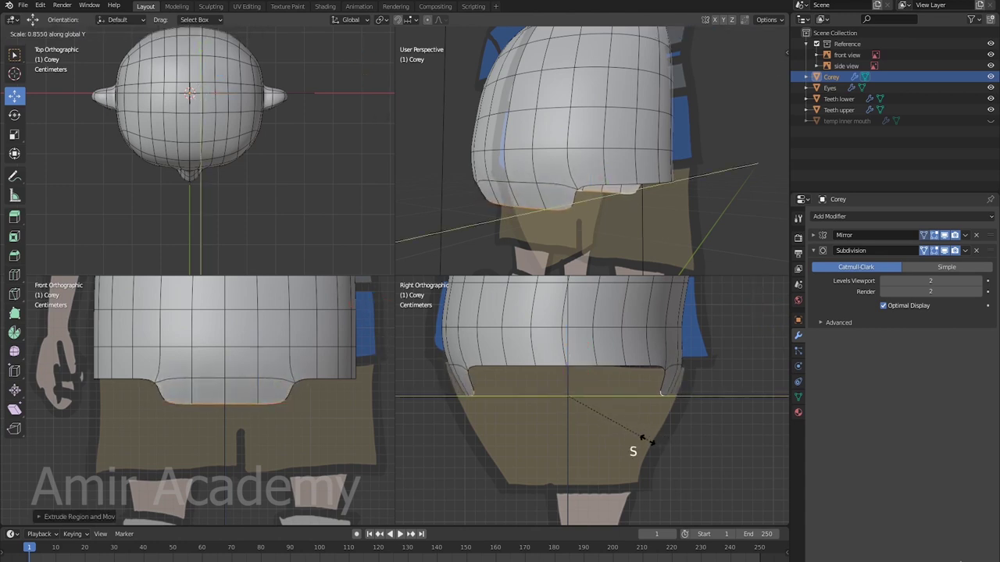
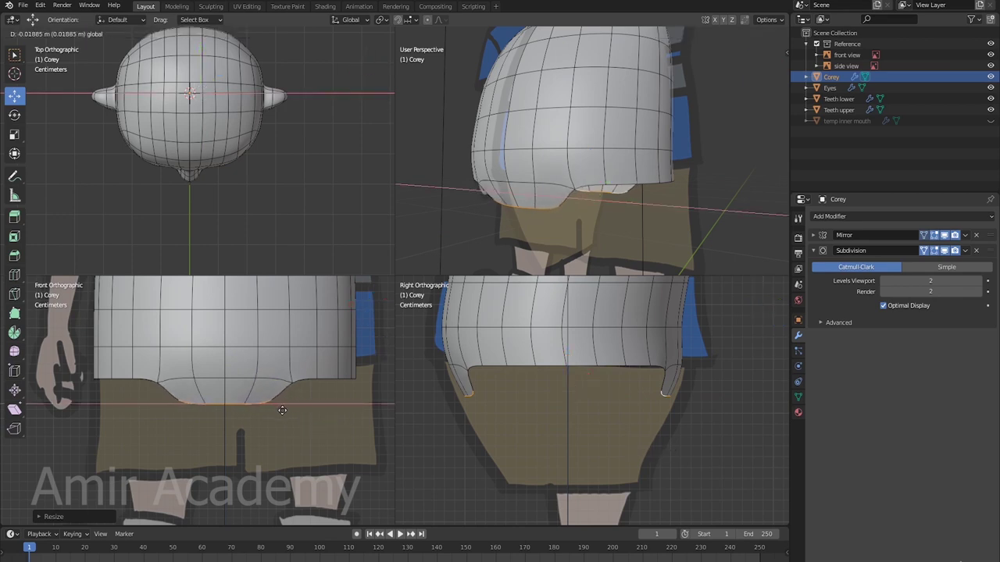
key(s)
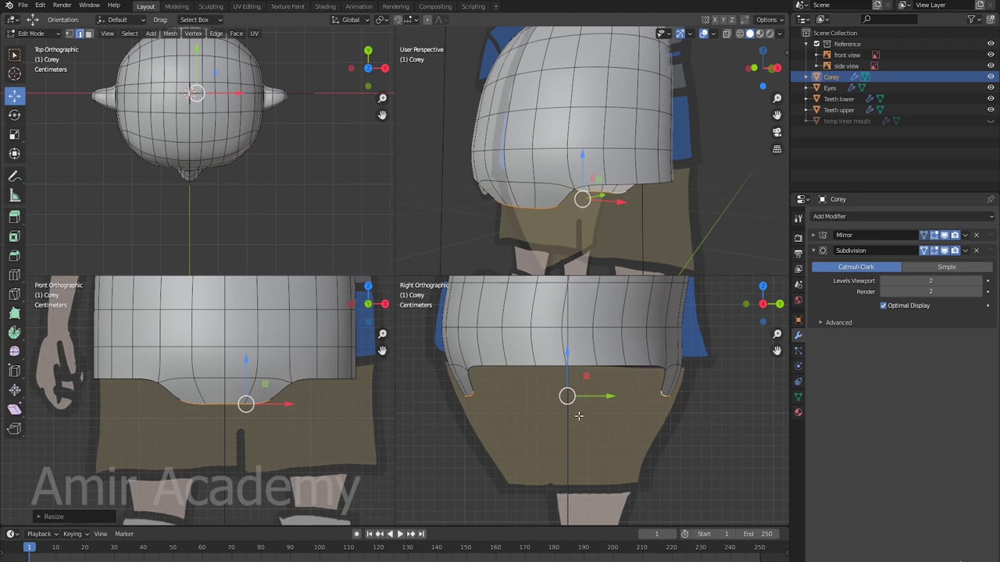
Extrude the crotch edge further down and narrow it front-to-back and sideways
key(e)
key(s)
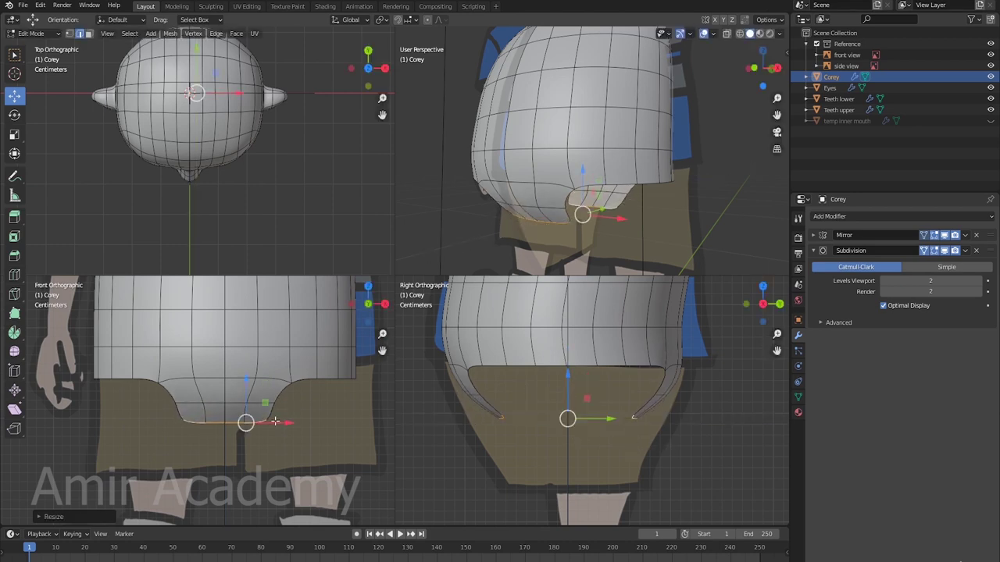
click(529, 322)
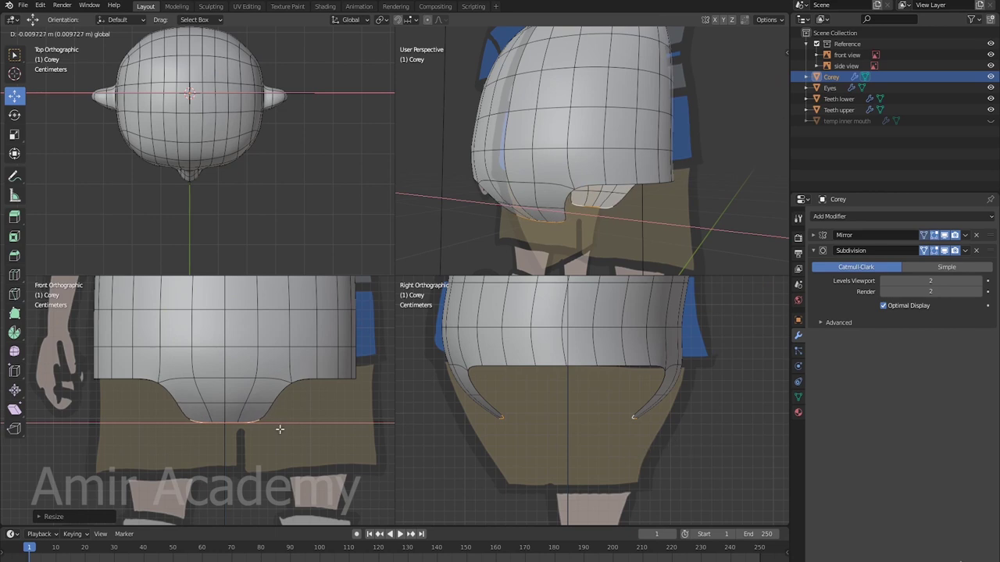
key(e)
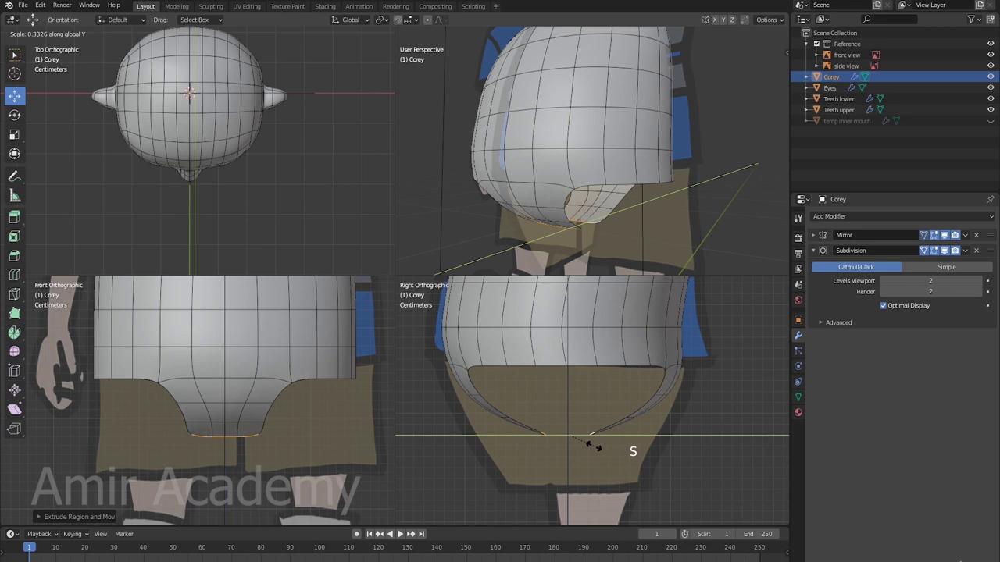
click(528, 323)
key(s)
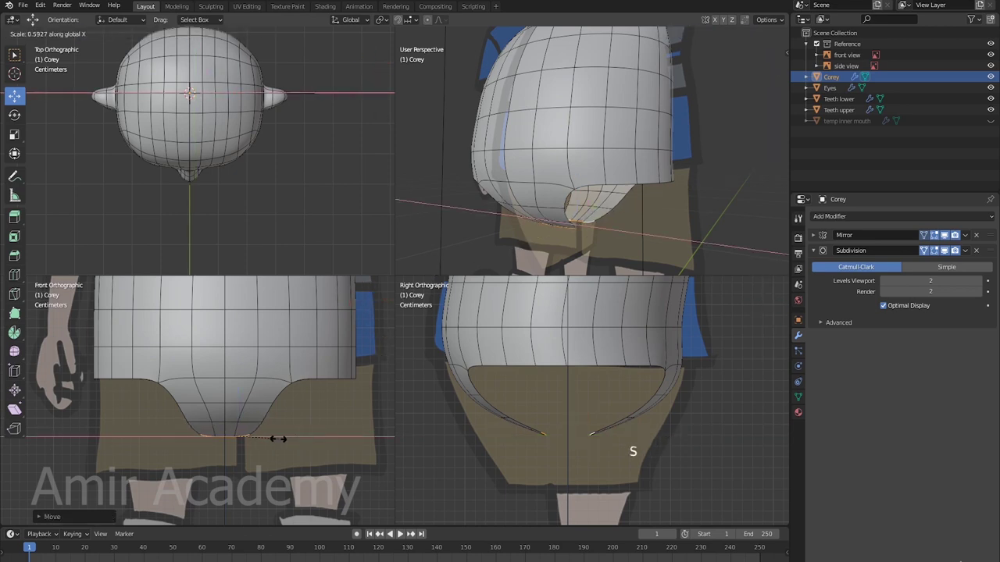
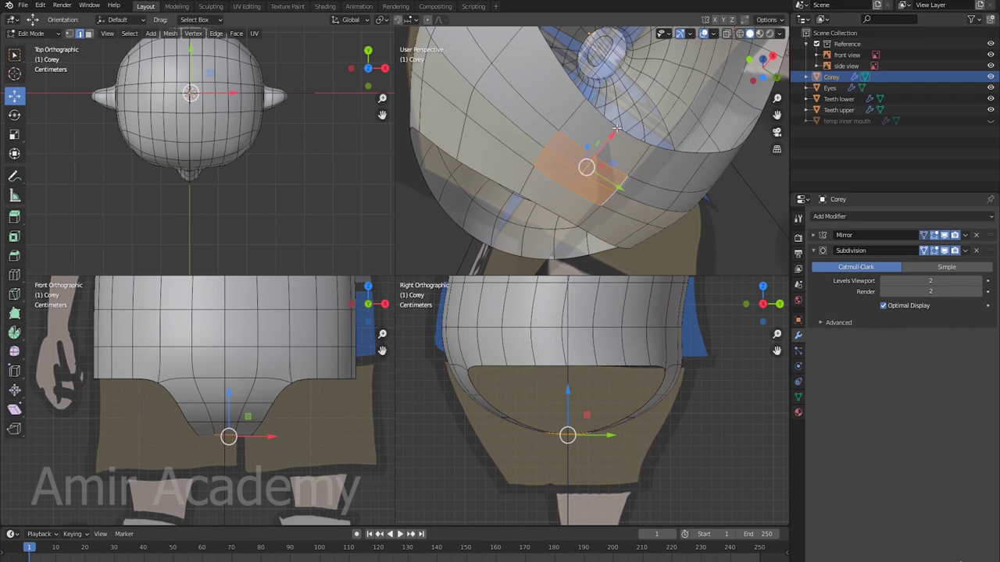
Add an edge loop through the lower body and slide its edges to refine the leg openings
key(ctrl+r)
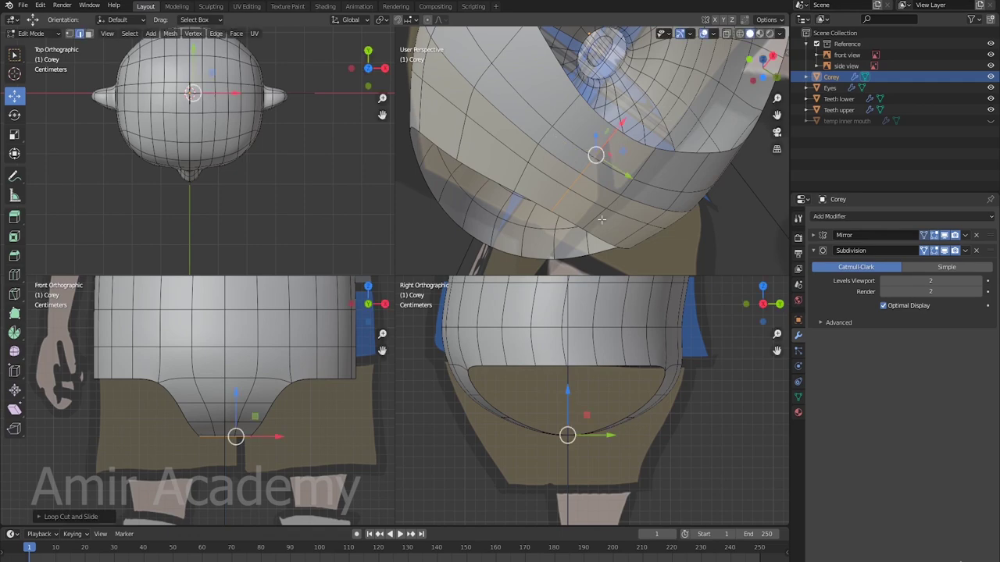
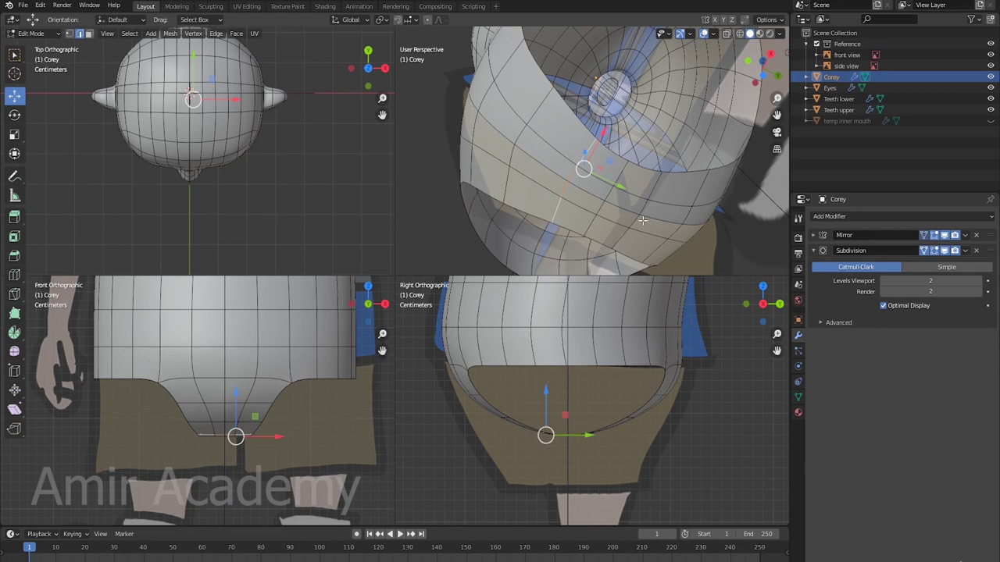
key(g)
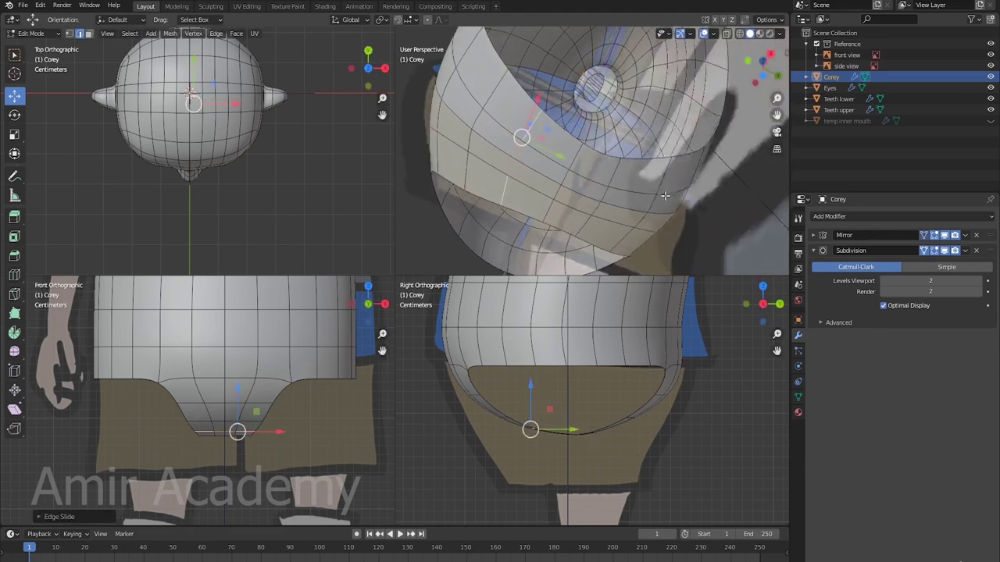
middle_click(658, 190)
click(658, 190)
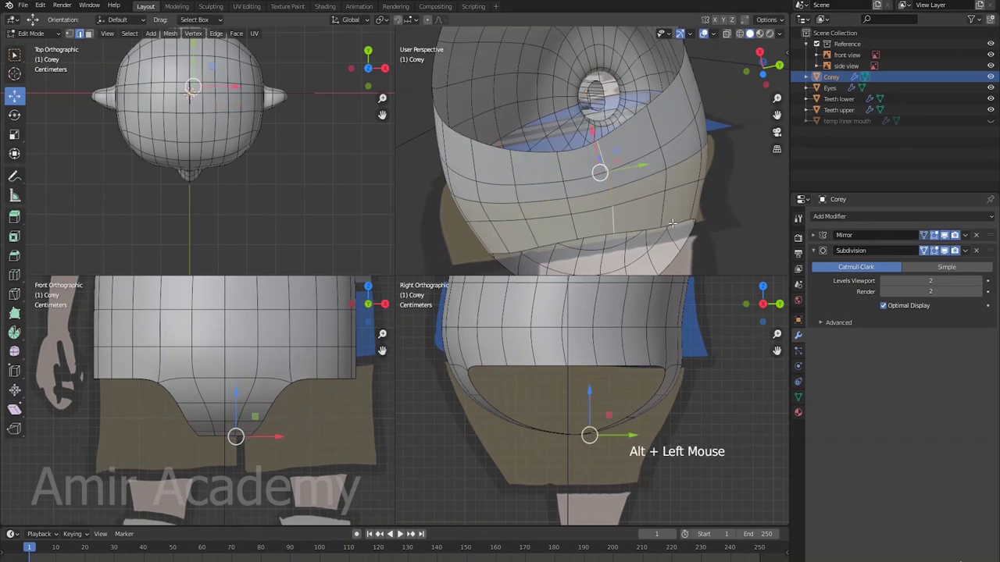
key(g)
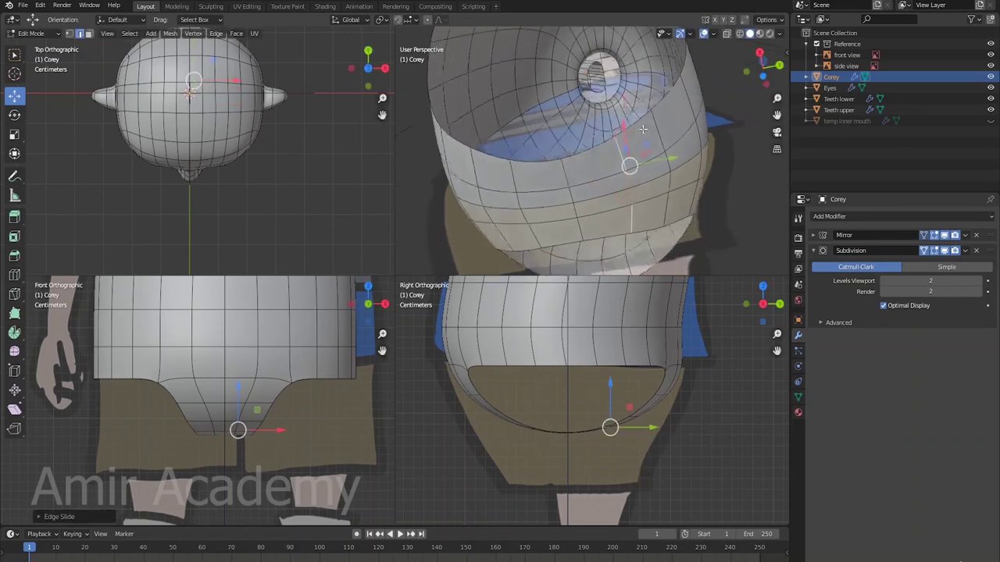
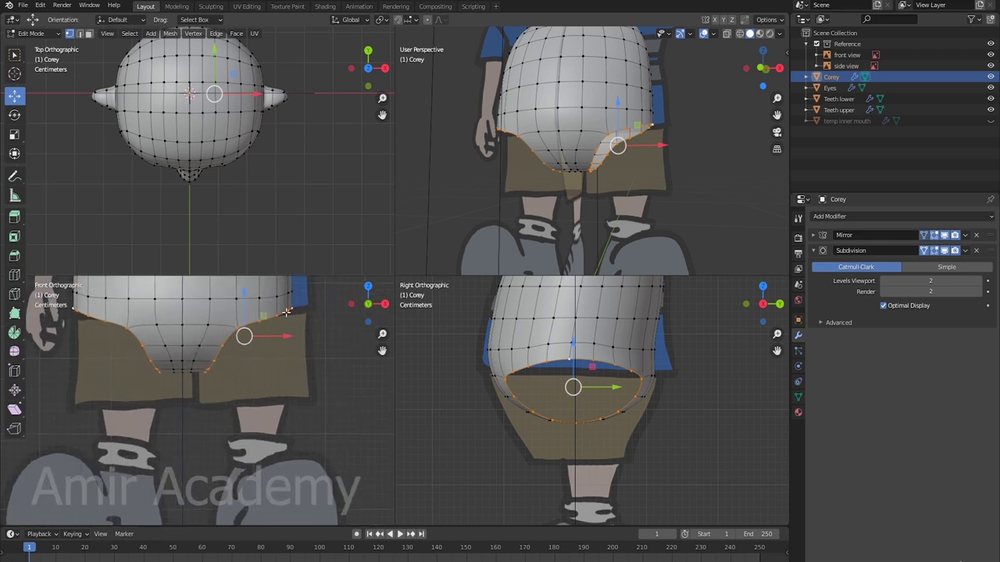
Extrude the leg openings down into short flared tubes and level their hem edges
key(e)
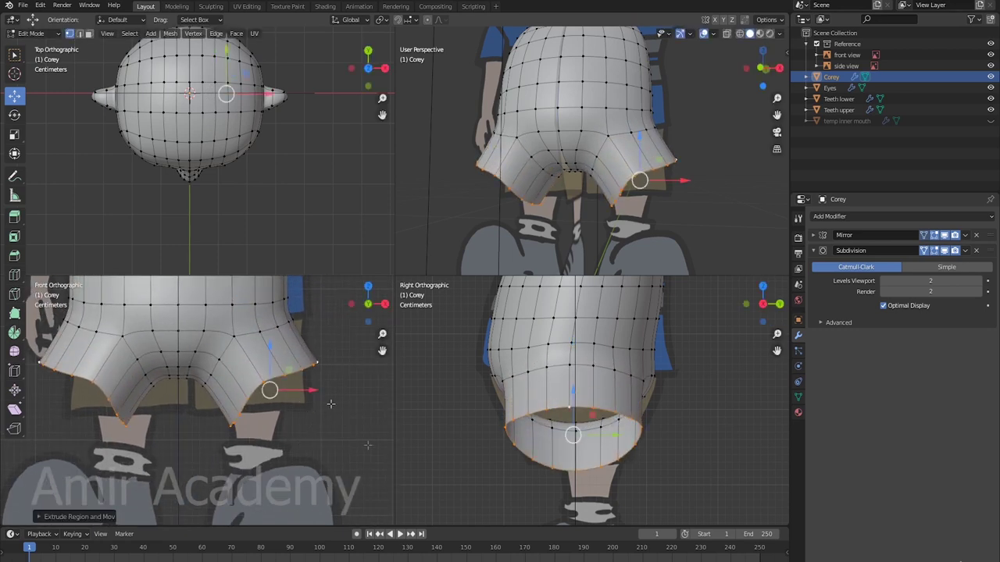
key(r)
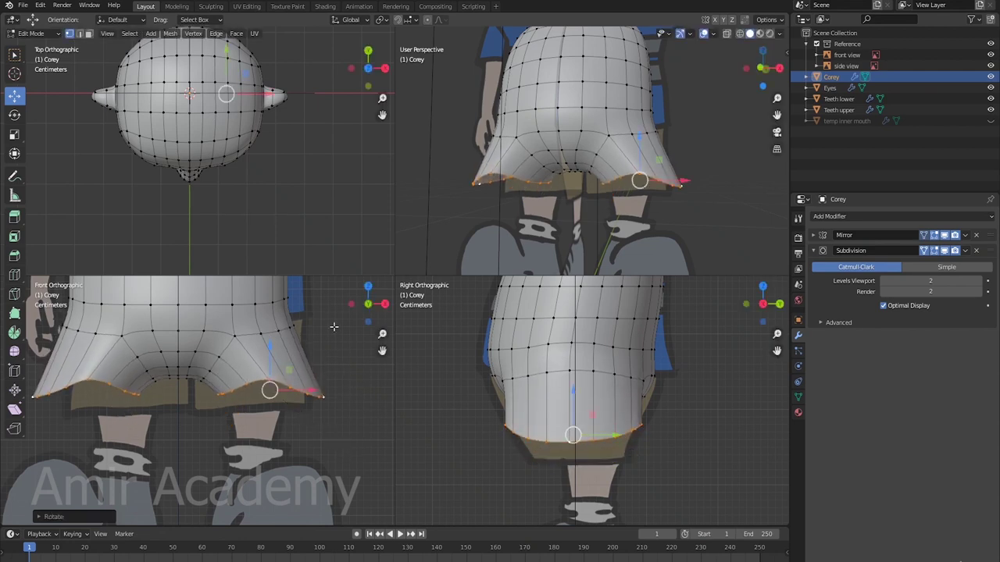
key(s)
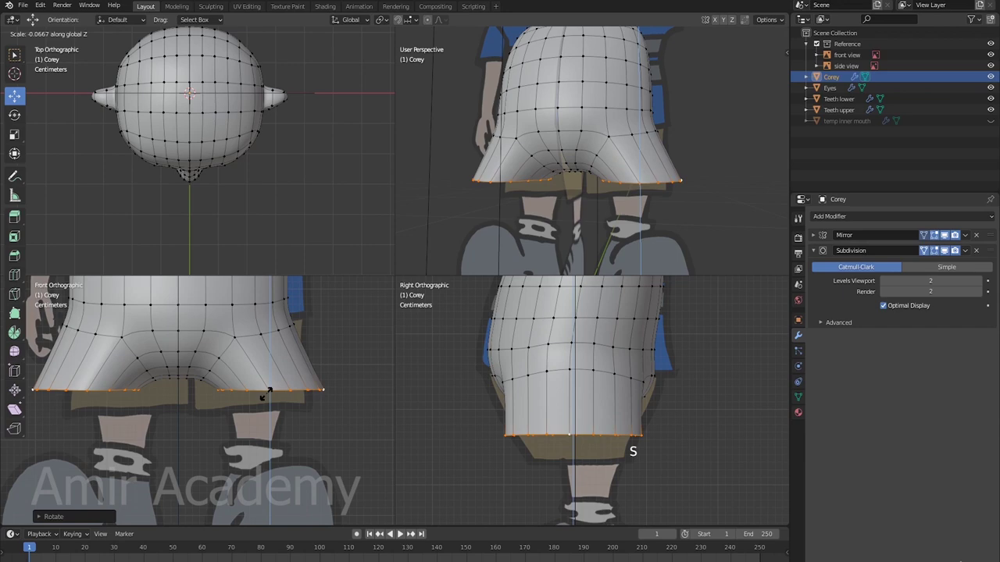
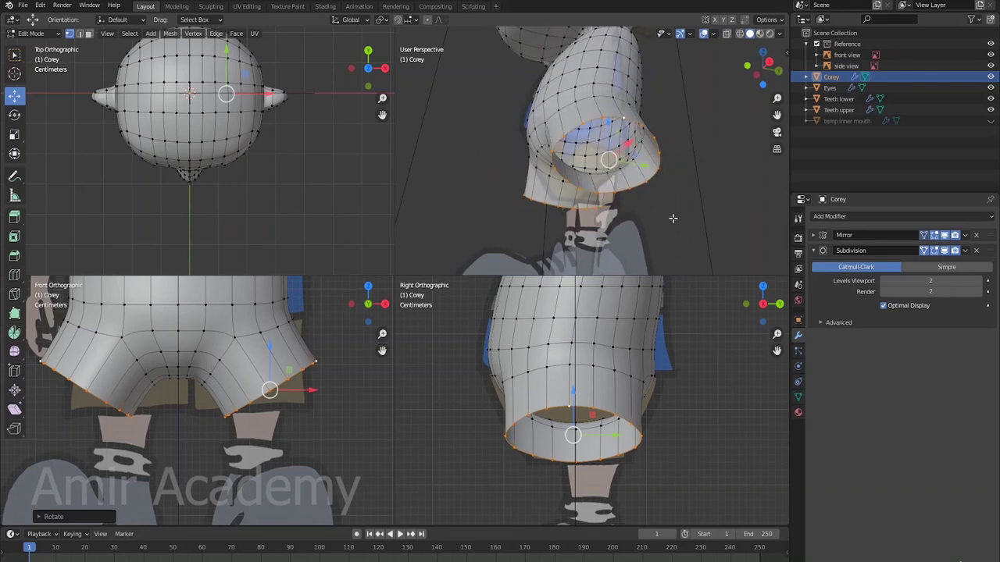
Reshape the shorts' bottom loop with the side-panel tool, then tilt and rotate it to the reference
key(n)
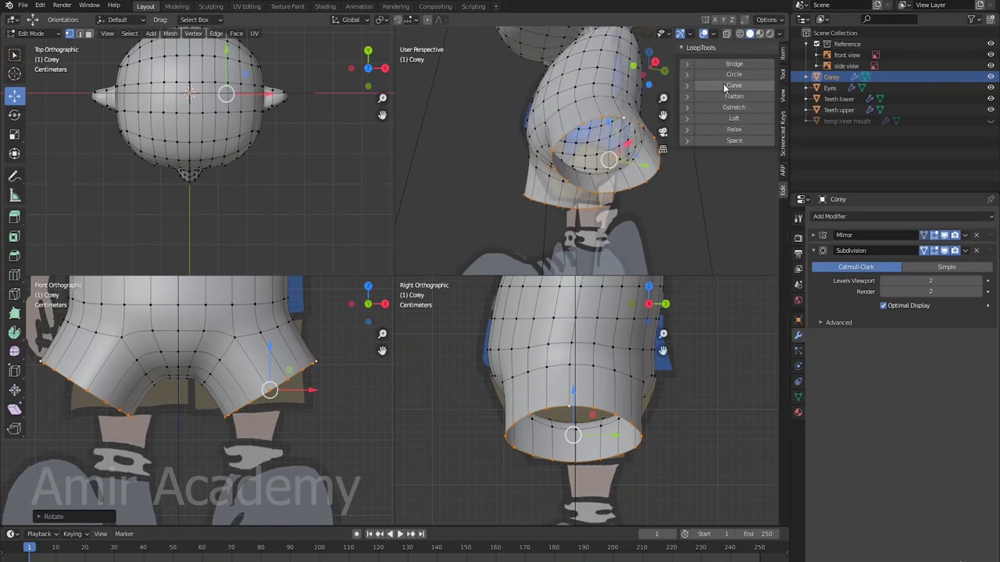
click(734, 79)
middle_click(684, 190)
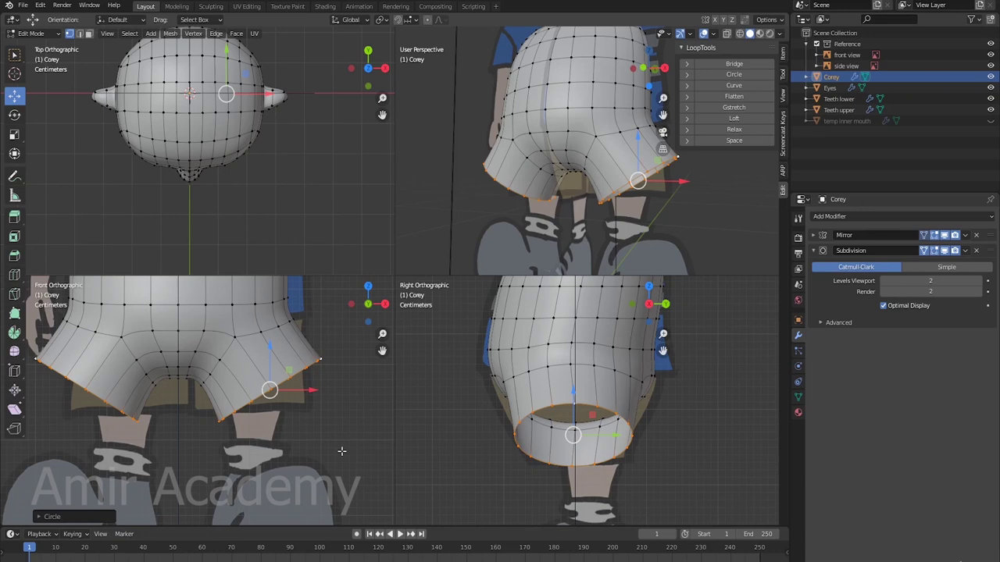
key(s)
key(g)
scroll(up, 3)
middle_click(305, 386)
key(r)
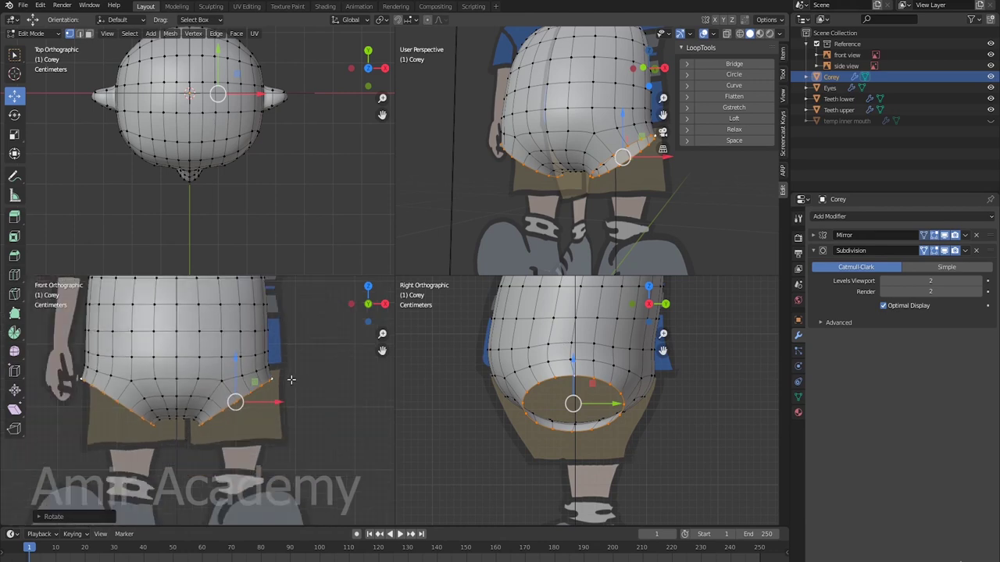
scroll(down, 3)
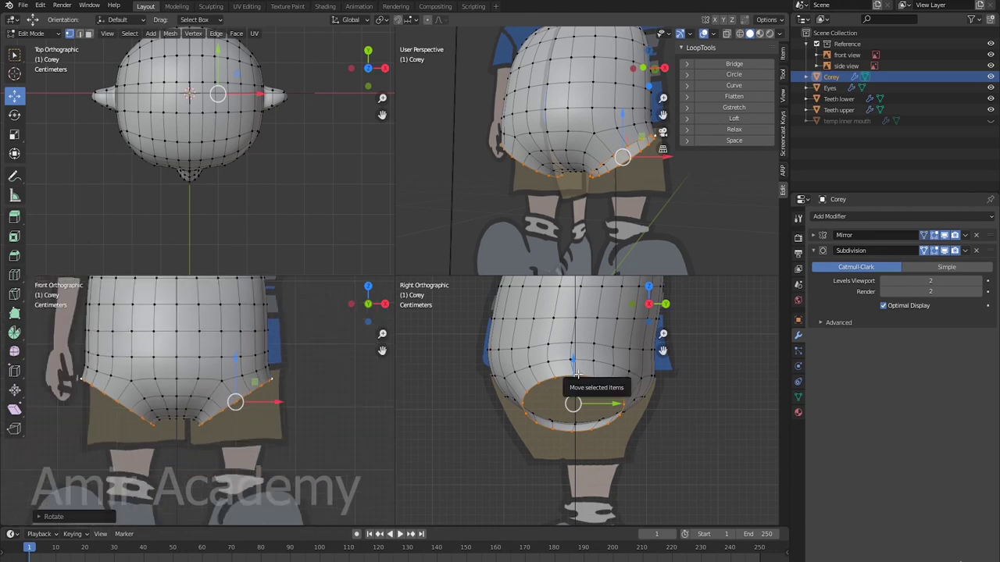
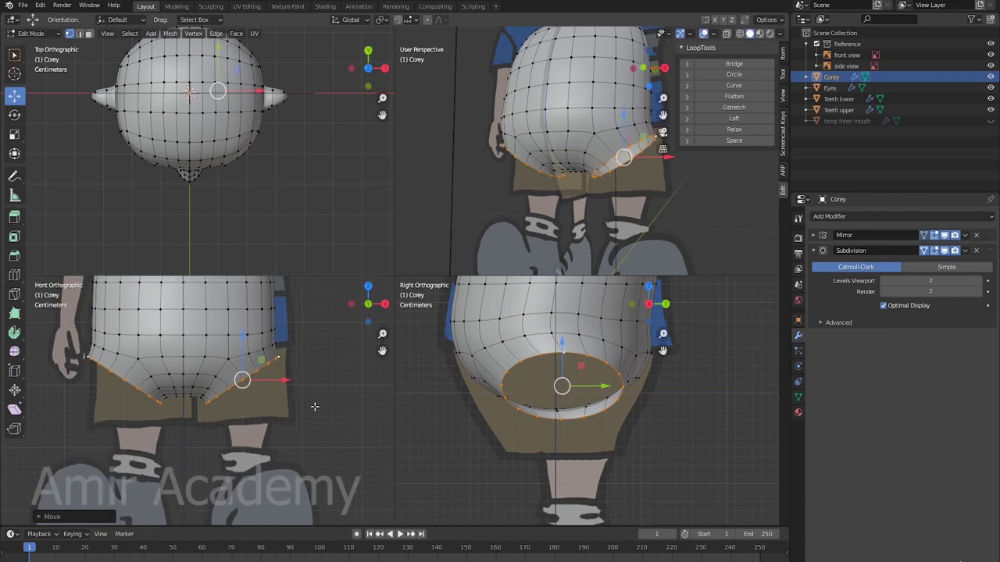
Fine-tune the bottom edge's tilt and rotation and scale the loop above it to the silhouette
key(e)
key(s)
key(r)
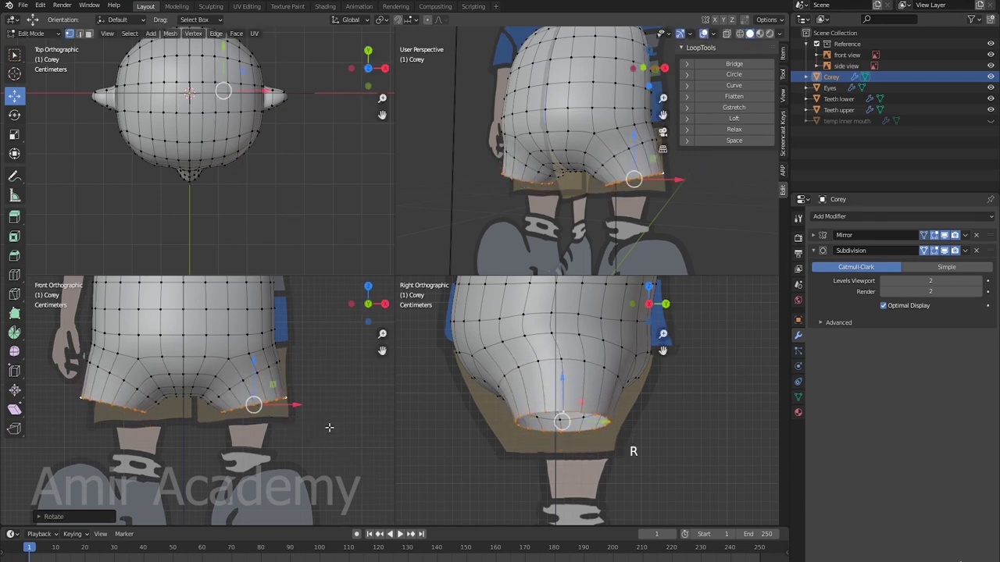
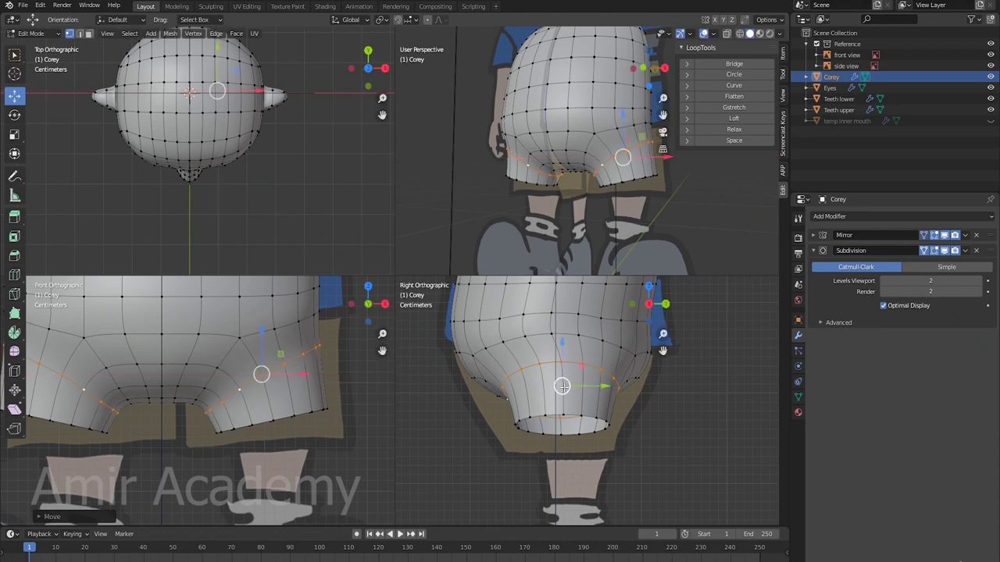
key(s)
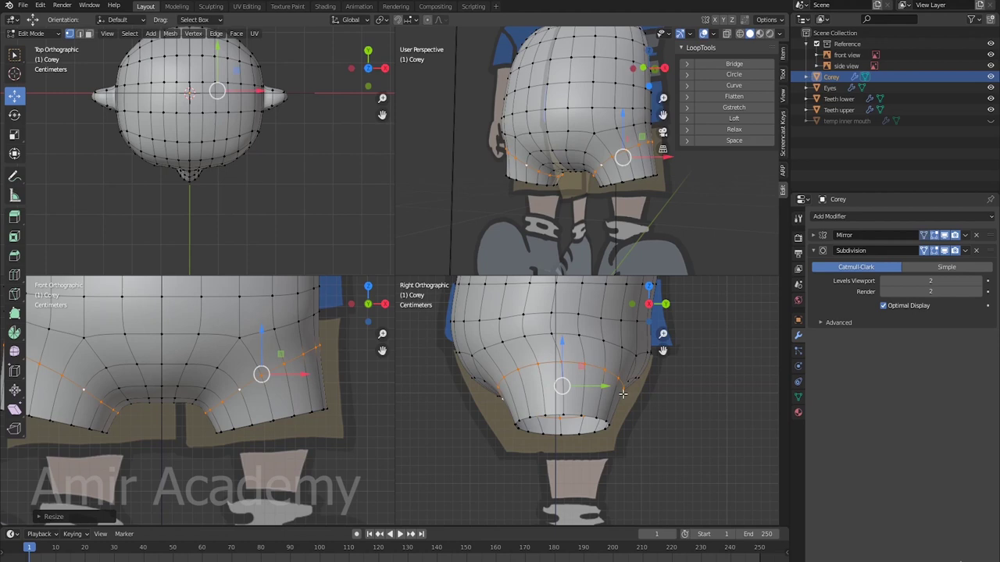
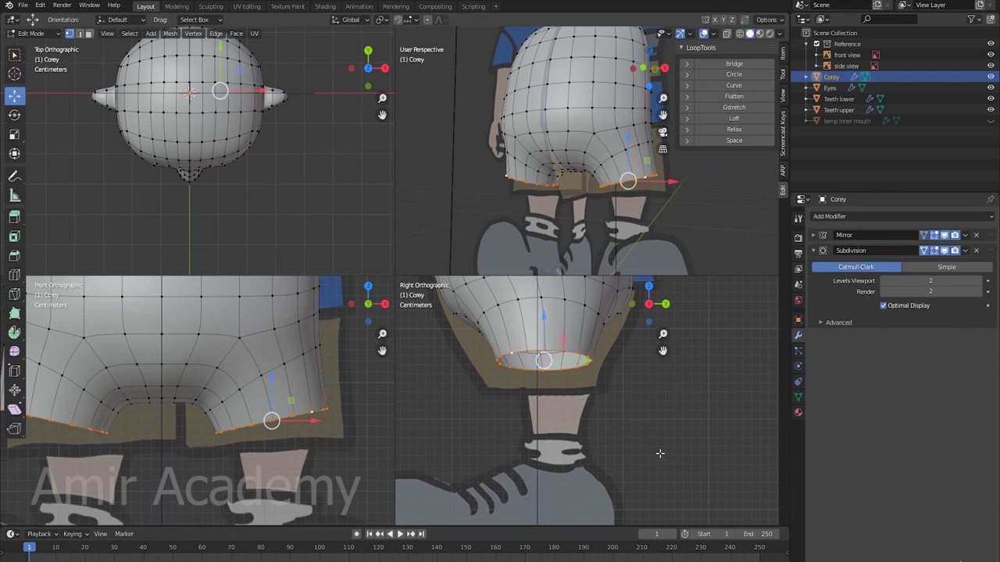
Extrude the shorts' bottom loop downward, flatten it level and narrow the loop above it
key(s)
click(587, 357)
key(e)
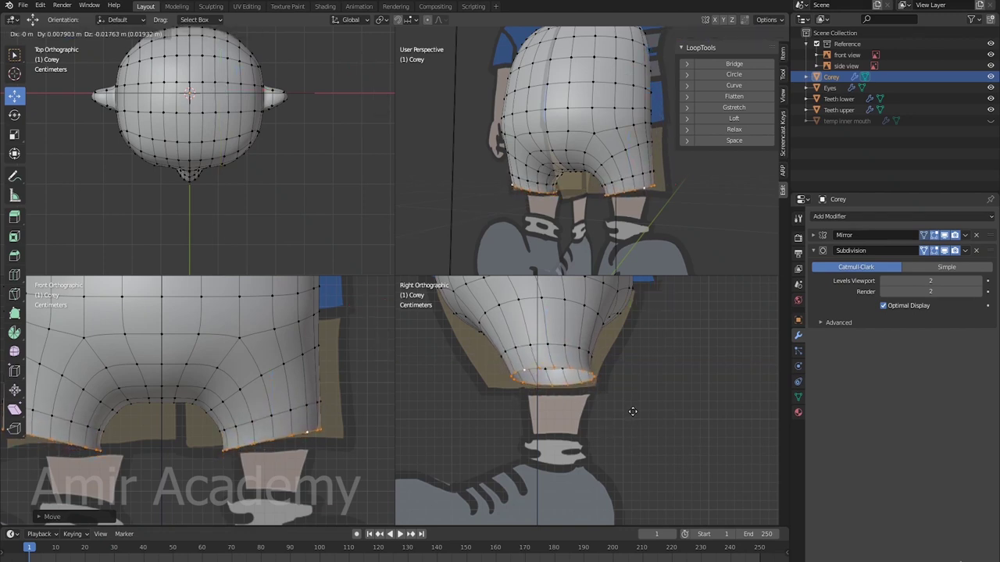
key(s)
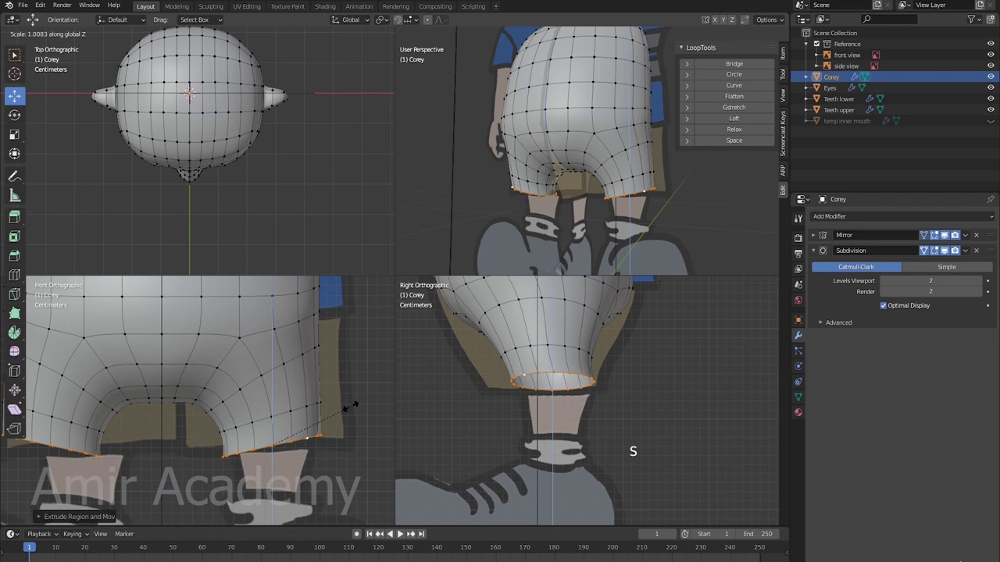
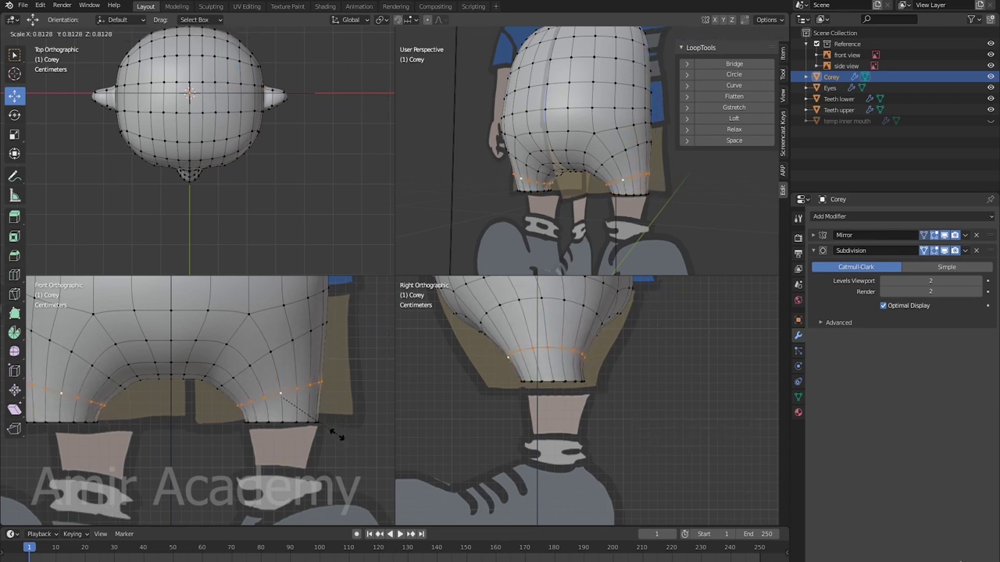
key(s)
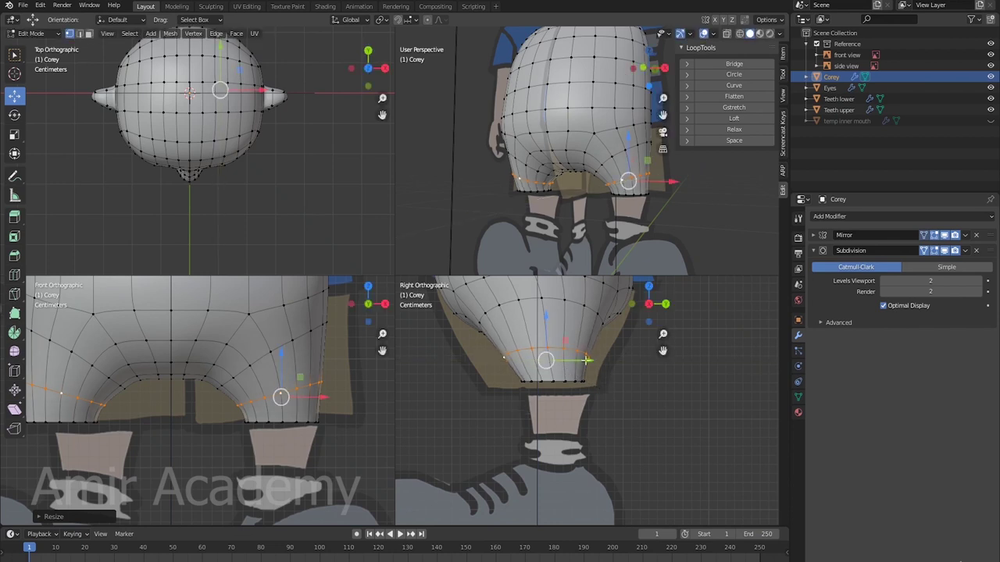
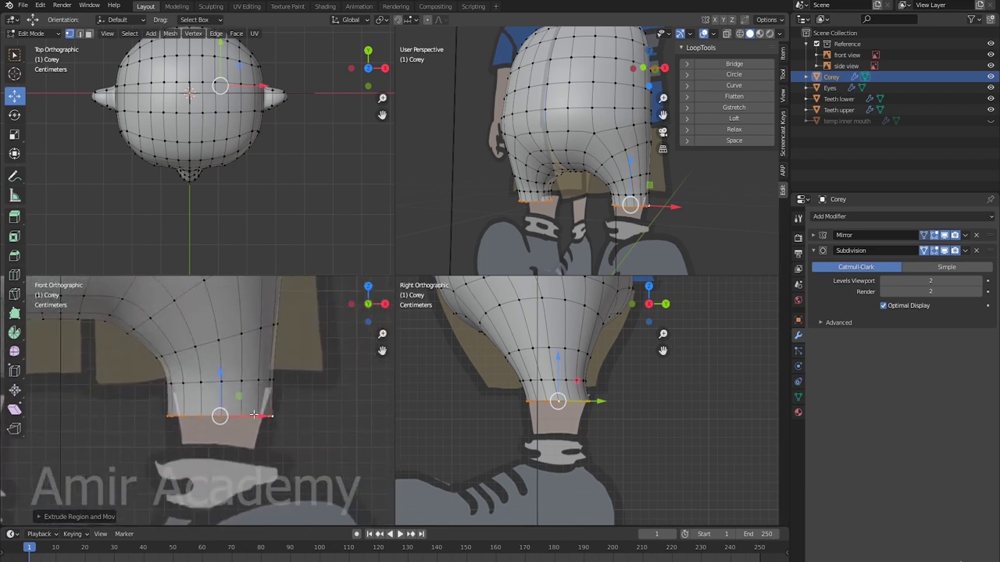
Scale the extruded leg ends narrower sideways toward the leg reference
key(s)
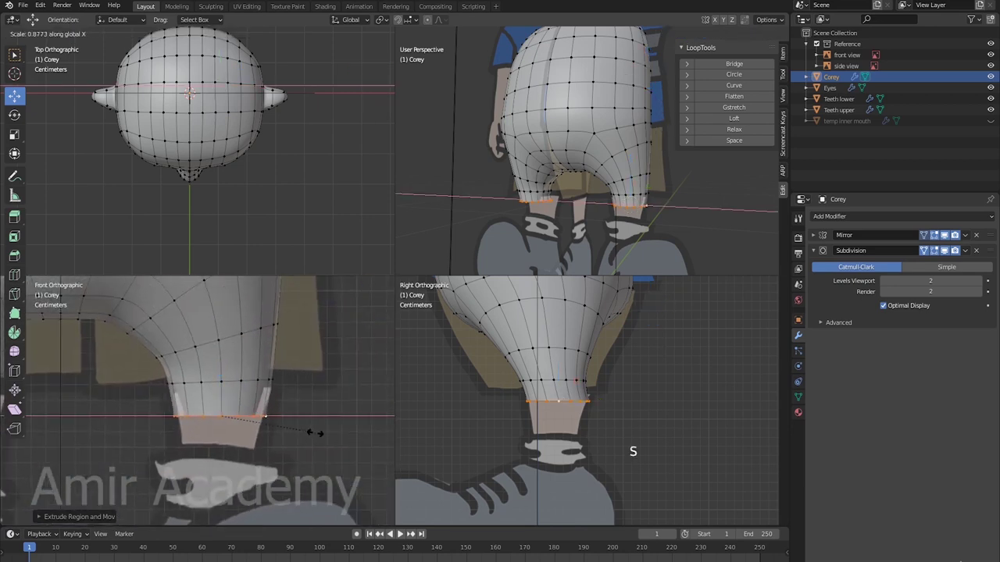
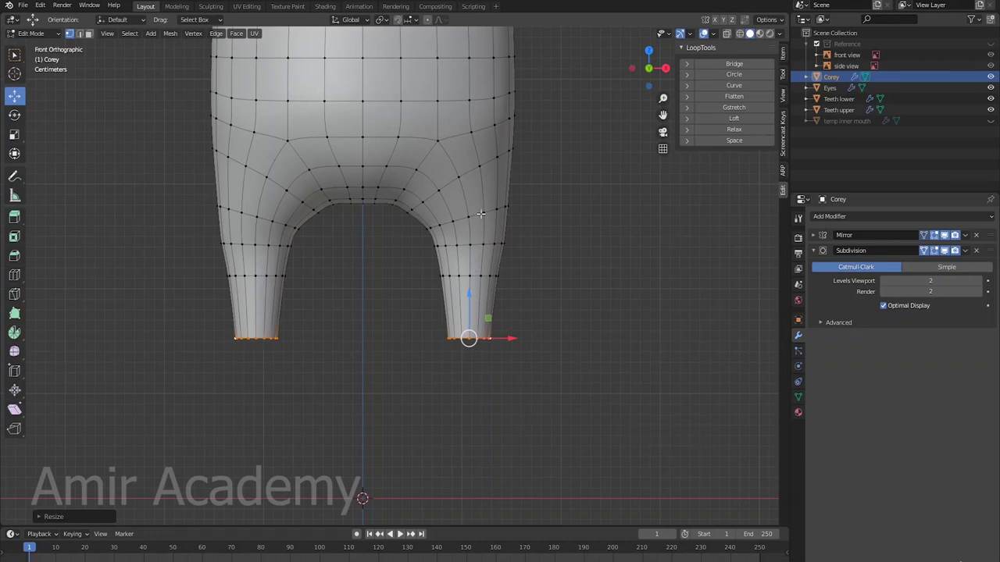
Select the lowest faces of both legs in face mode to move them into place
click(481, 211)
click(511, 215)
click(462, 242)
click(508, 240)
key(3)
click(469, 297)
click(510, 298)
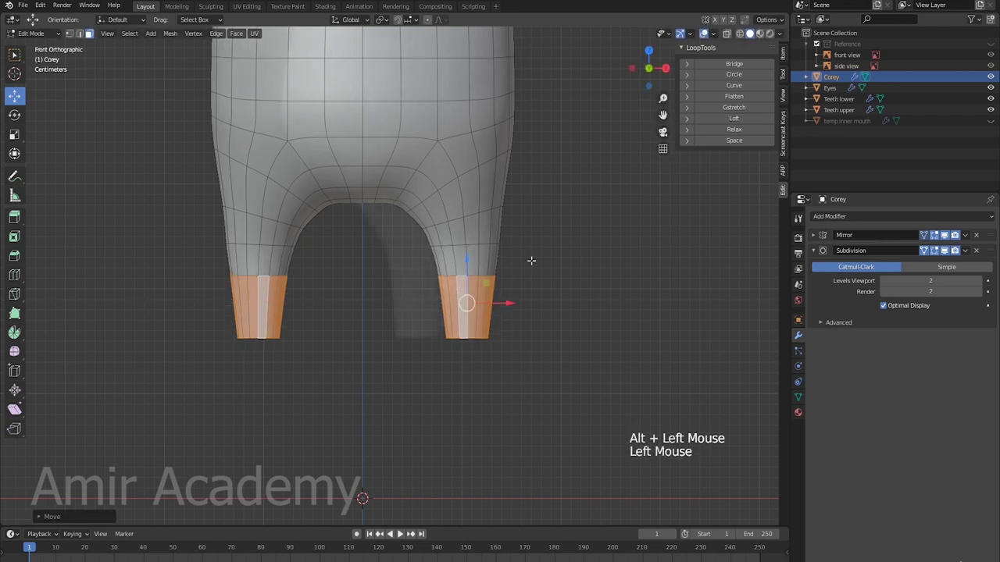
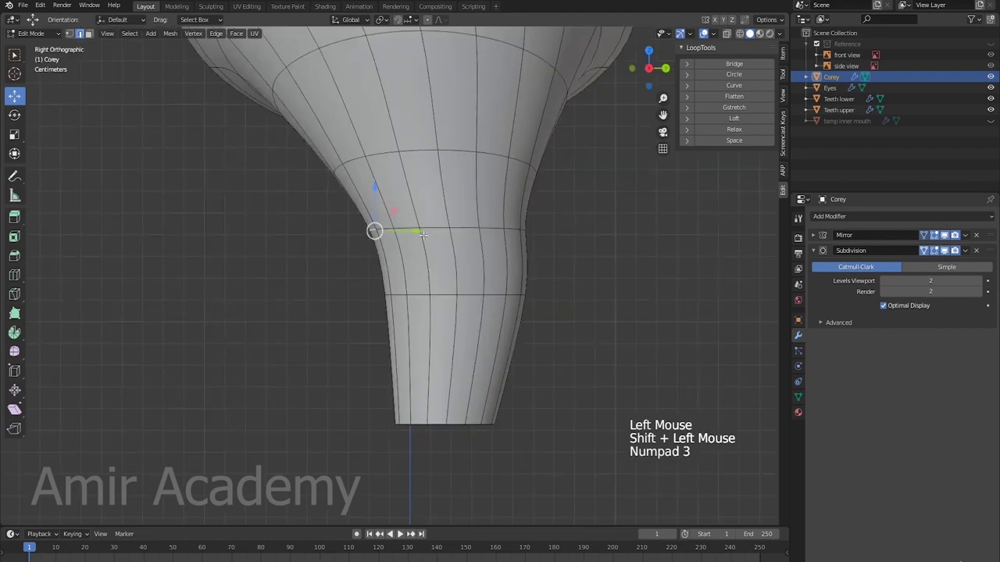
Select a loop around the legs and slide it into a new position along the leg
click(415, 224)
middle_click(407, 218)
click(500, 122)
click(534, 107)
middle_click(594, 169)
key(KP_3)
middle_click(467, 212)
click(396, 226)
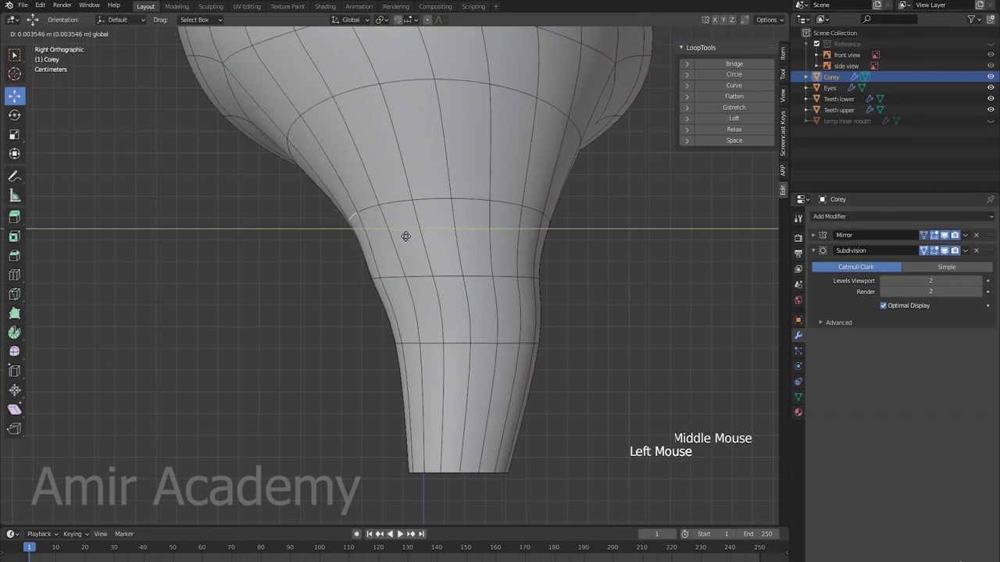
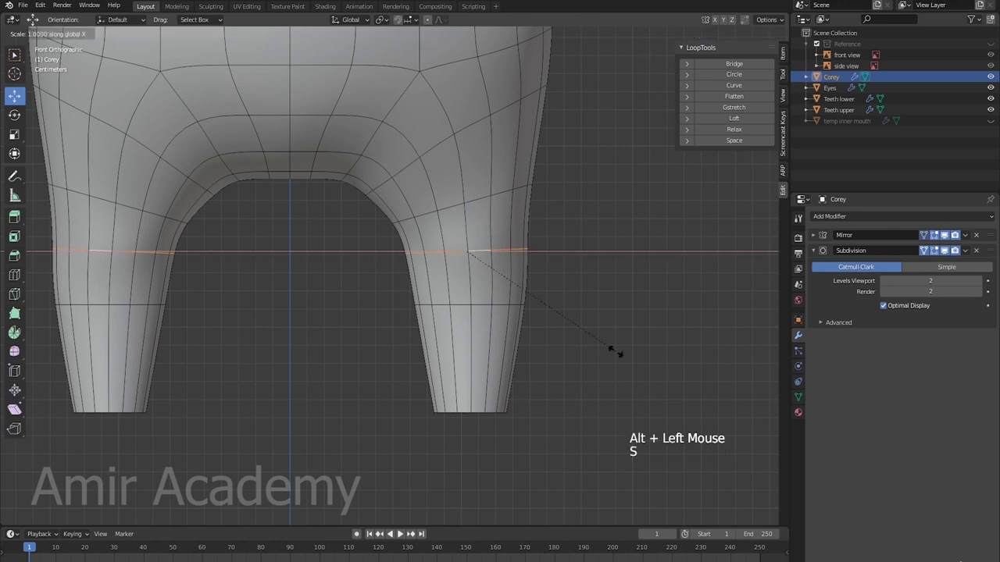
Add a new loop around both upper legs and inspect the reshaped thighs
key(alt+a)
middle_click(657, 348)
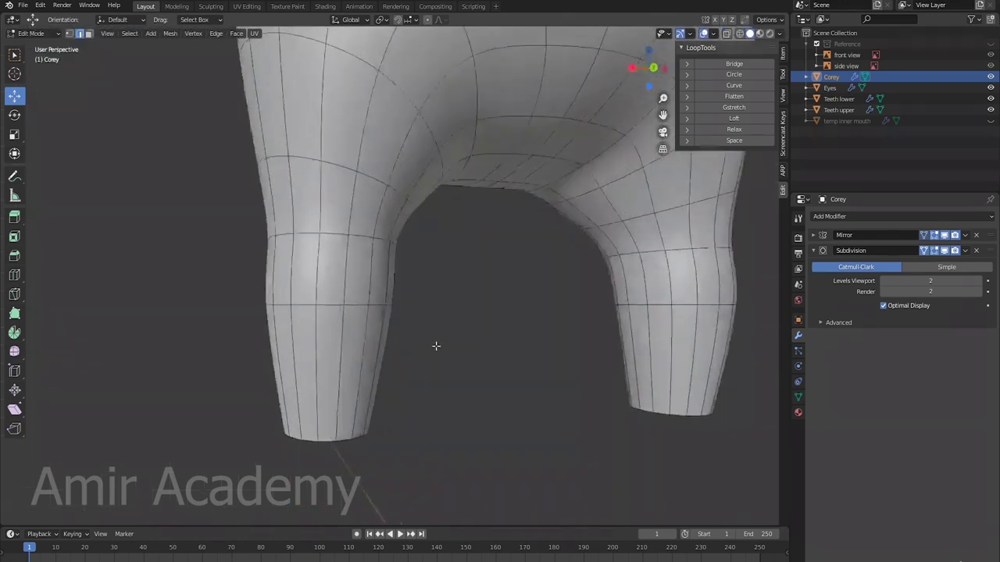
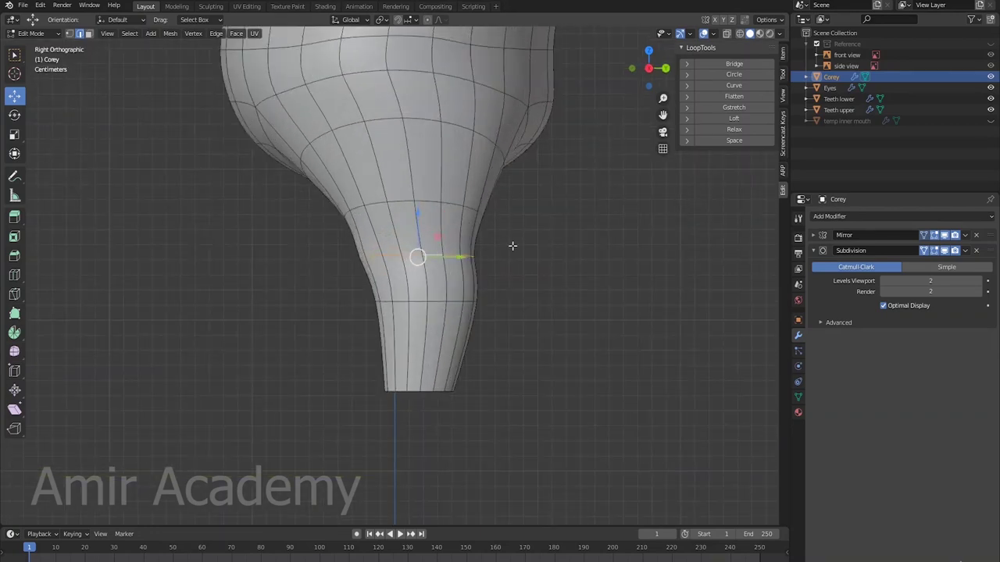
Slide a lower leg loop down the leg and return to Object Mode to view the smooth legs
click(418, 208)
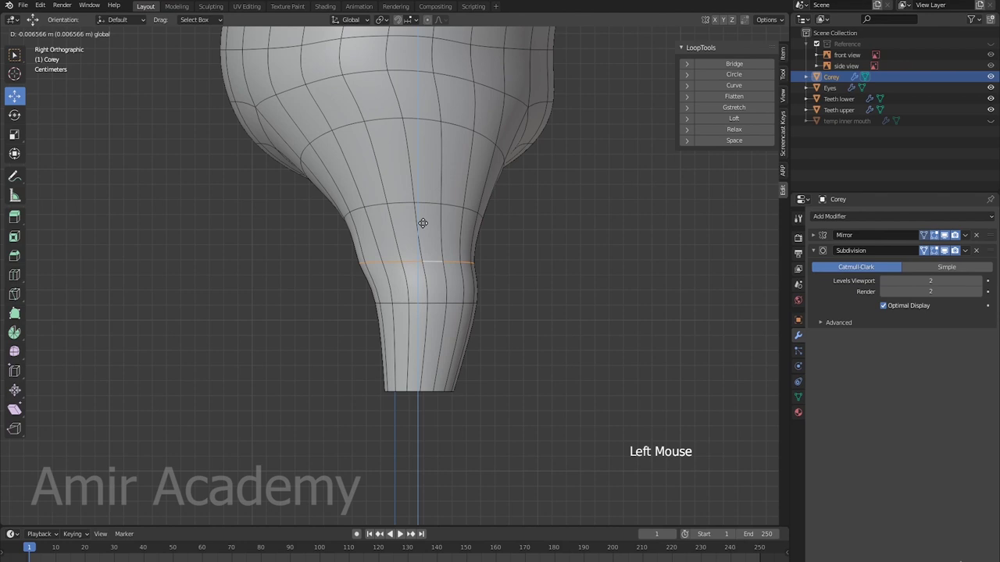
click(443, 304)
click(431, 242)
key(alt+a)
key(Tab)
scroll(down, 3)
key(alt+a)
Orbit and zoom around the character to inspect the new shorts and legs from all sides
middle_click(432, 283)
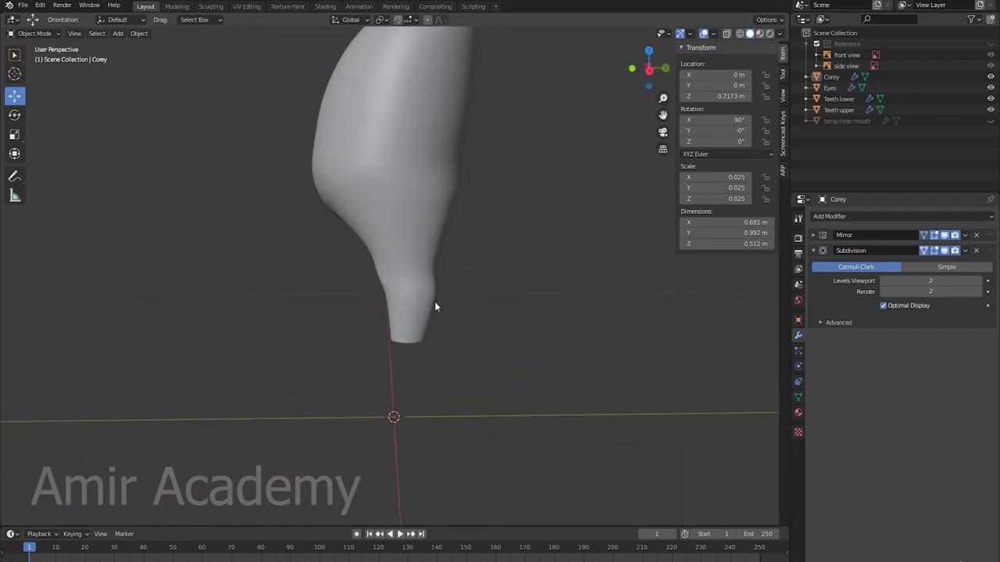
middle_click(437, 342)
scroll(down, 3)
middle_click(467, 319)
scroll(down, 3)
middle_click(476, 421)
middle_click(517, 397)
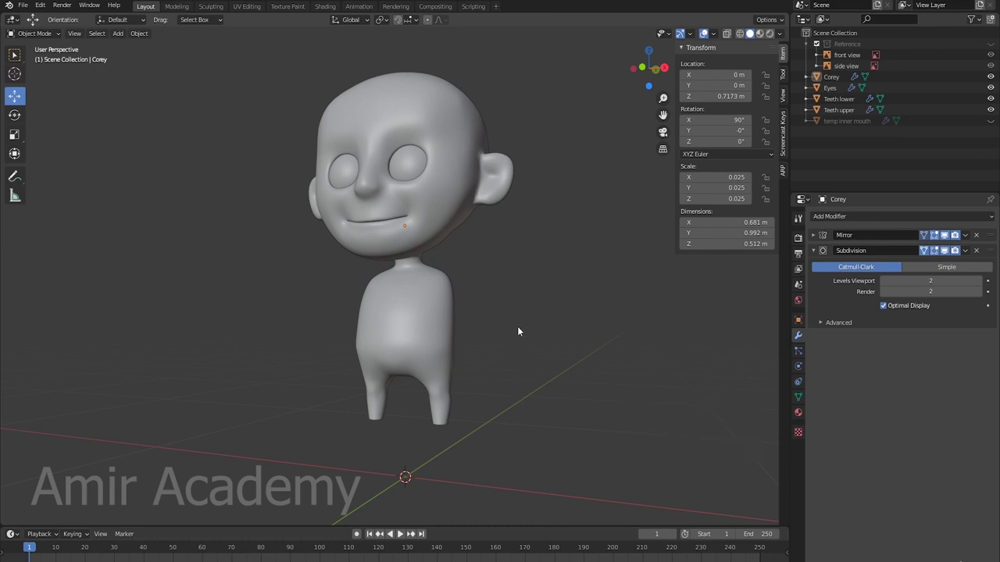
middle_click(513, 335)
Select the Corey body mesh and return to Edit Mode, orbiting to face the character
click(439, 300)
key(Tab)
scroll(up, 3)
middle_click(507, 303)
scroll(down, 3)
middle_click(528, 309)
middle_click(418, 301)
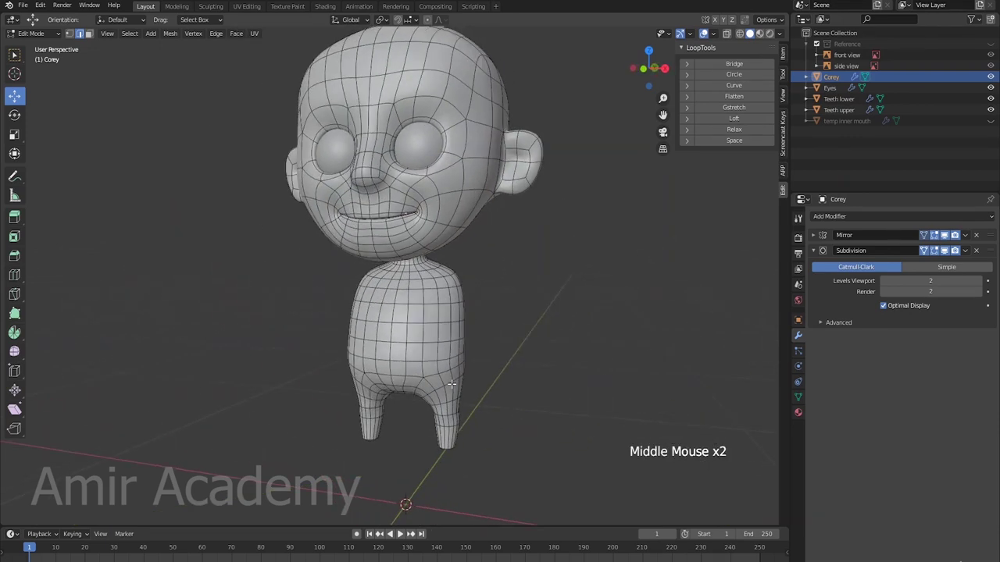